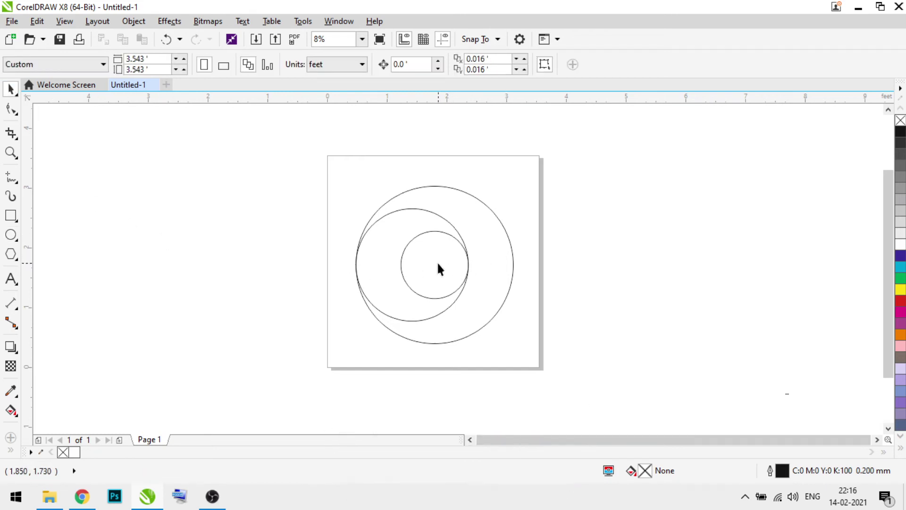
# - Fill the middle circle with an orange-to-yellow fountain fill using the Interactive Fill tool
pyautogui.click(14, 411)
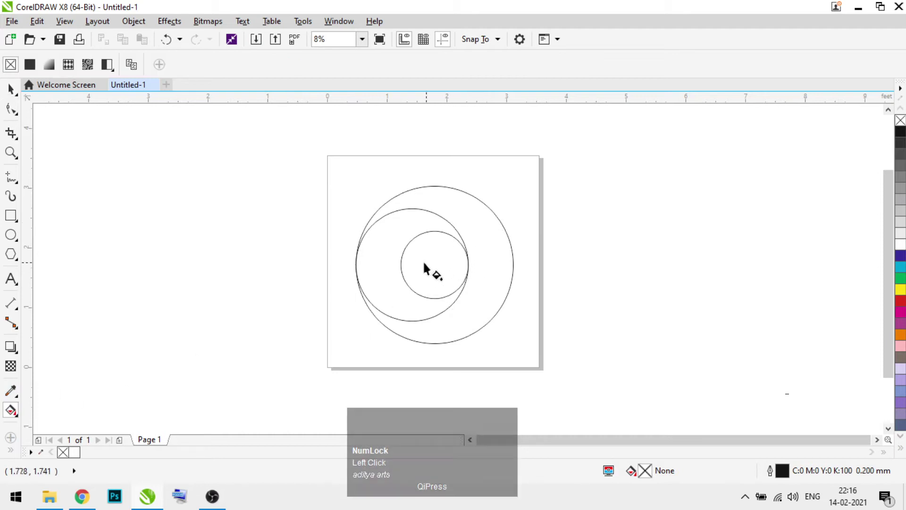
pyautogui.moveTo(395, 258); pyautogui.dragTo(563, 290)
pyautogui.click(562, 290)
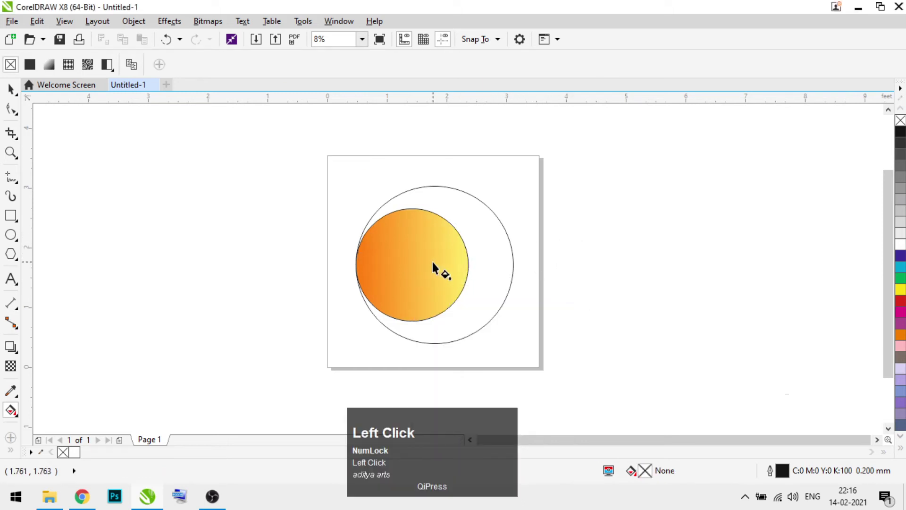
# - Send the gradient circle behind with Ctrl+PageDown and select the small inner circle
pyautogui.click(16, 94)
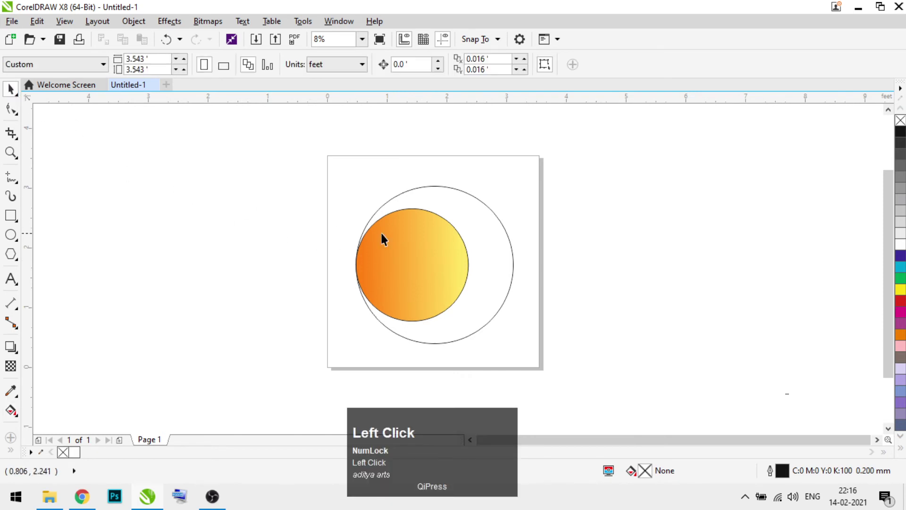
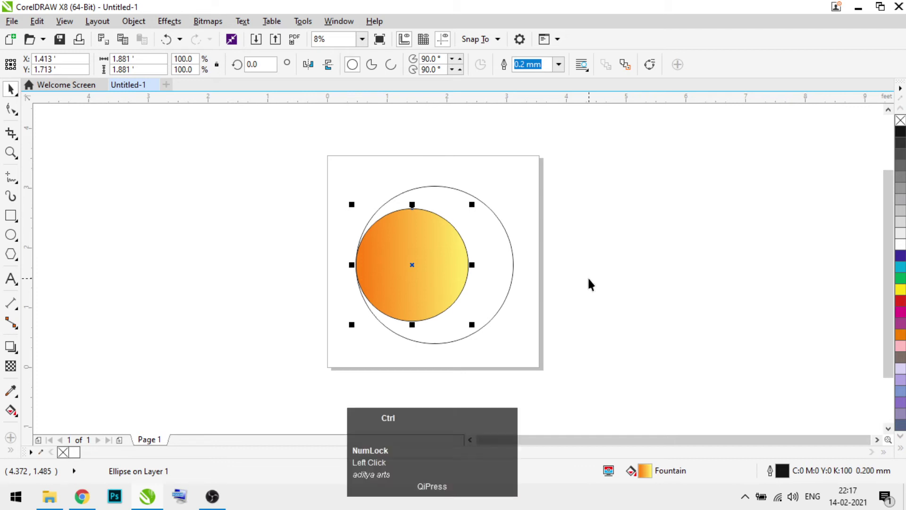
pyautogui.press('ctrl+Page_Down')
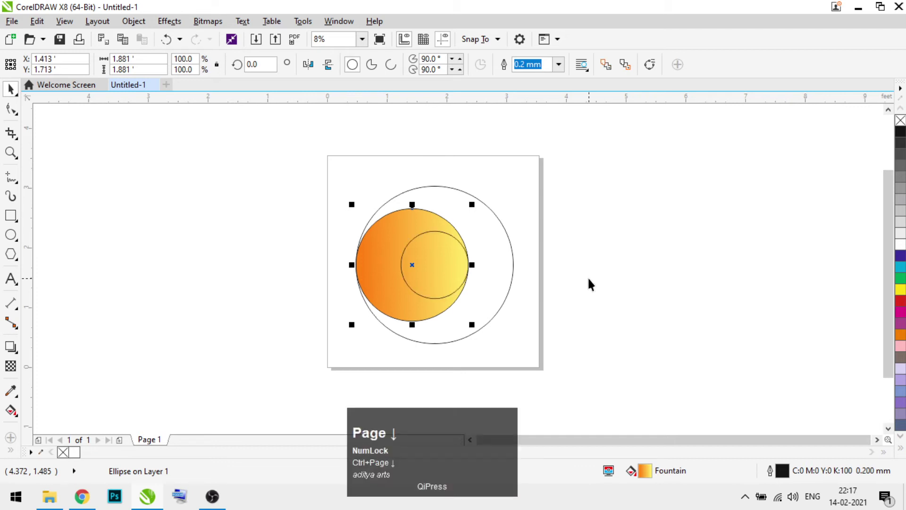
pyautogui.click(583, 280)
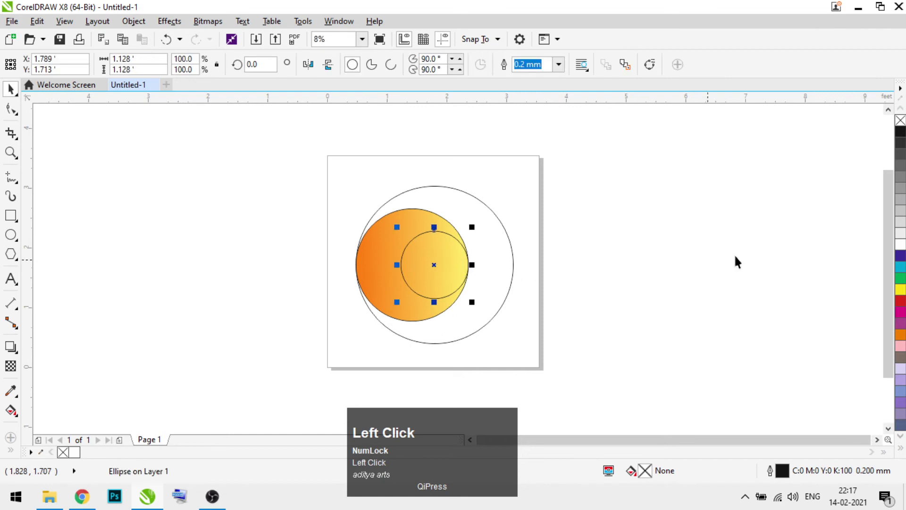
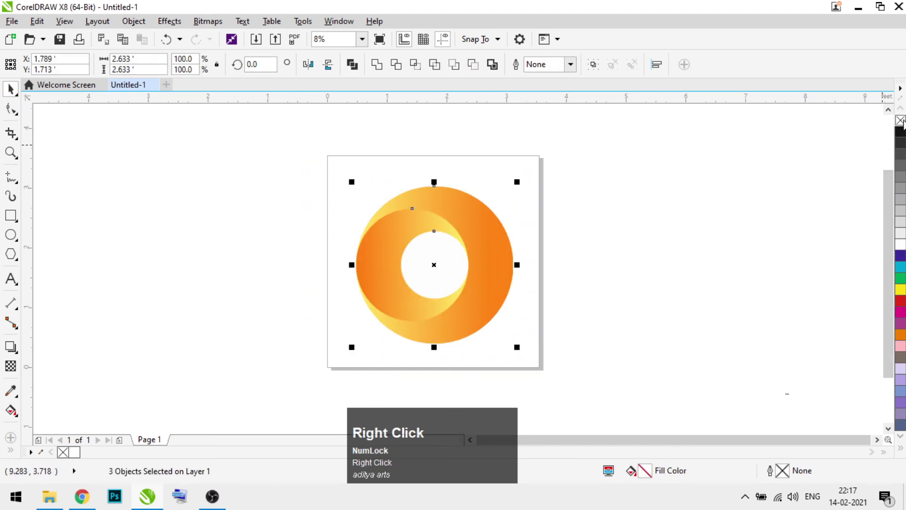
pyautogui.click(698, 255)
pyautogui.scroll(3)
pyautogui.scroll(3)
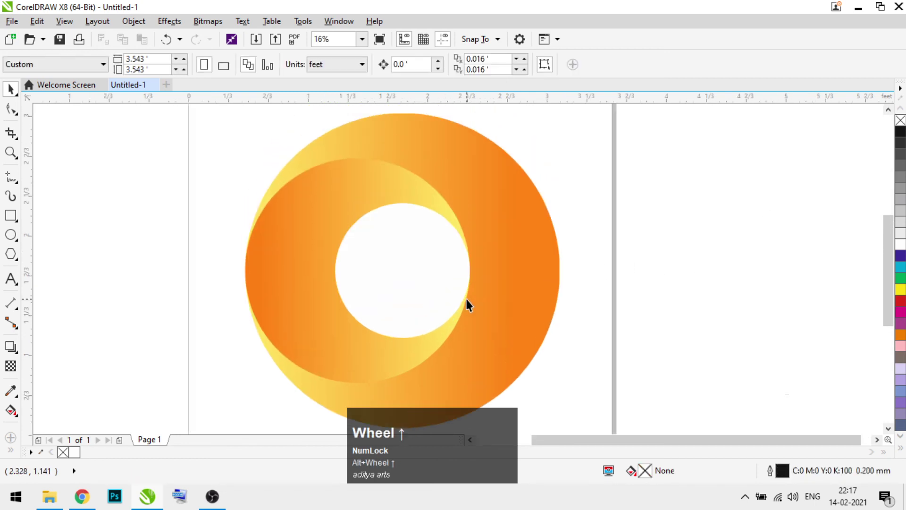
pyautogui.click(756, 247)
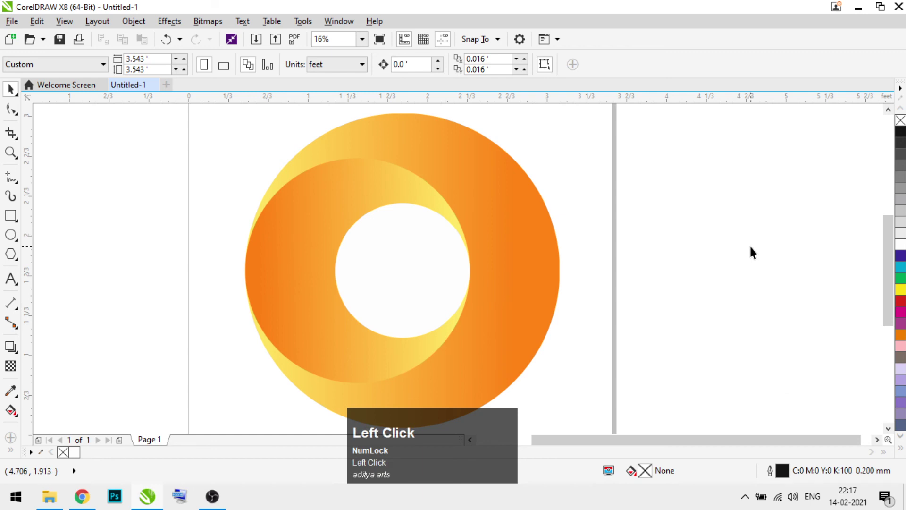